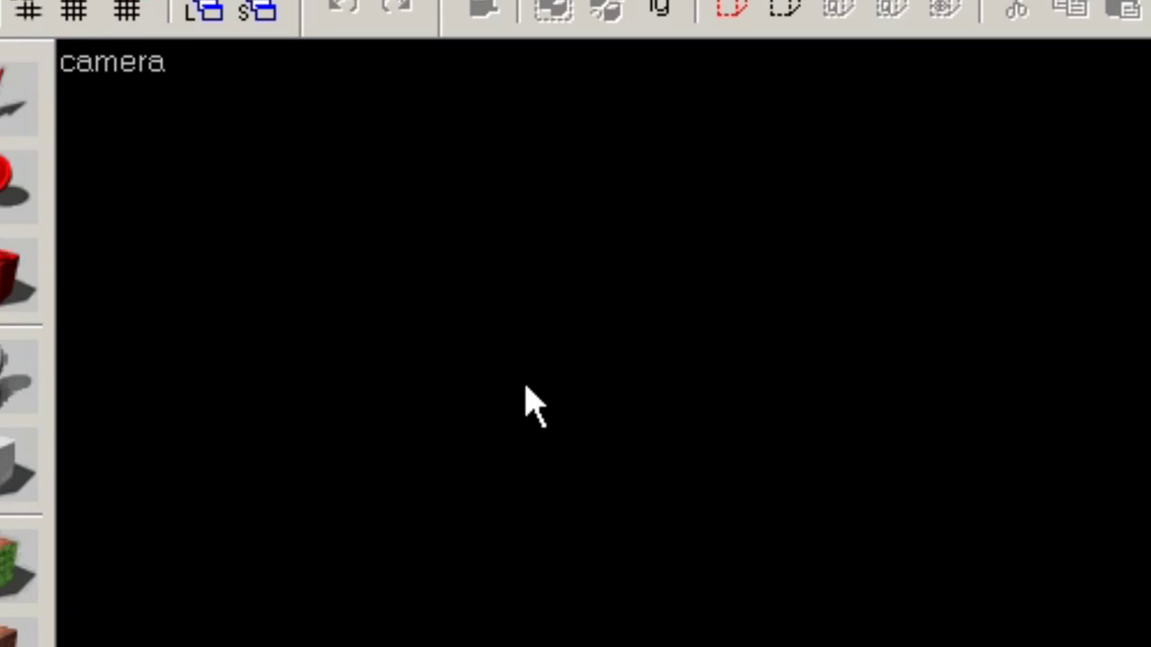
Set the 3D camera viewport to shaded textured polygon rendering.
{"action": "left_click", "coordinate": [158, 135]}
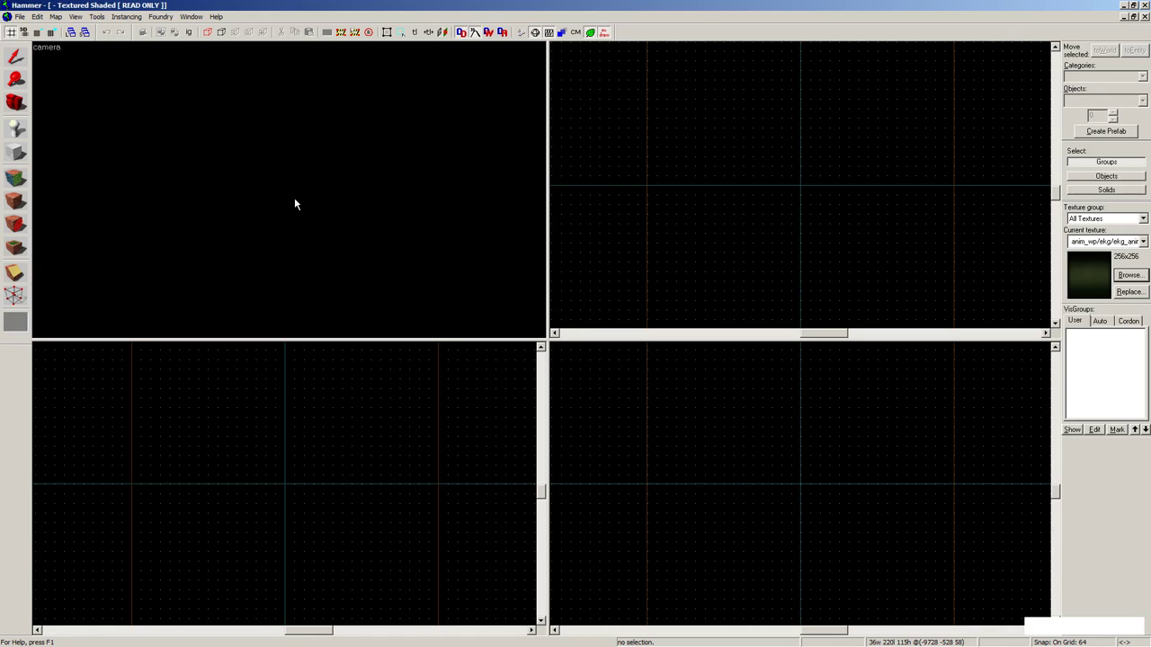
{"action": "left_click", "coordinate": [63, 48]}
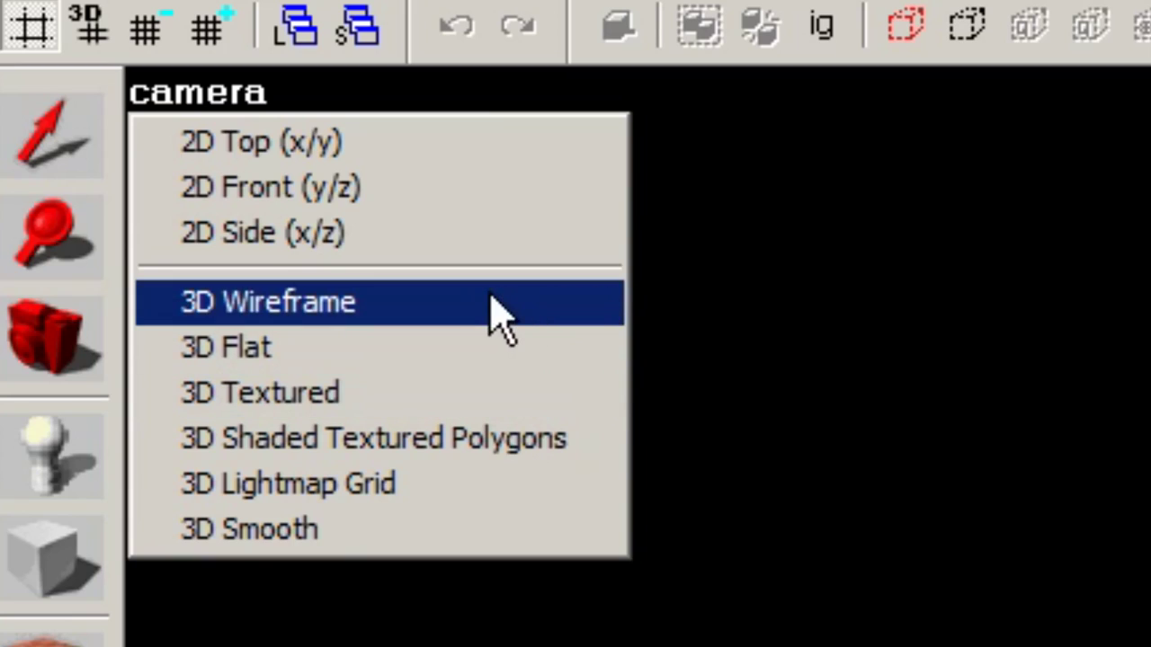
{"action": "left_click", "coordinate": [270, 158]}
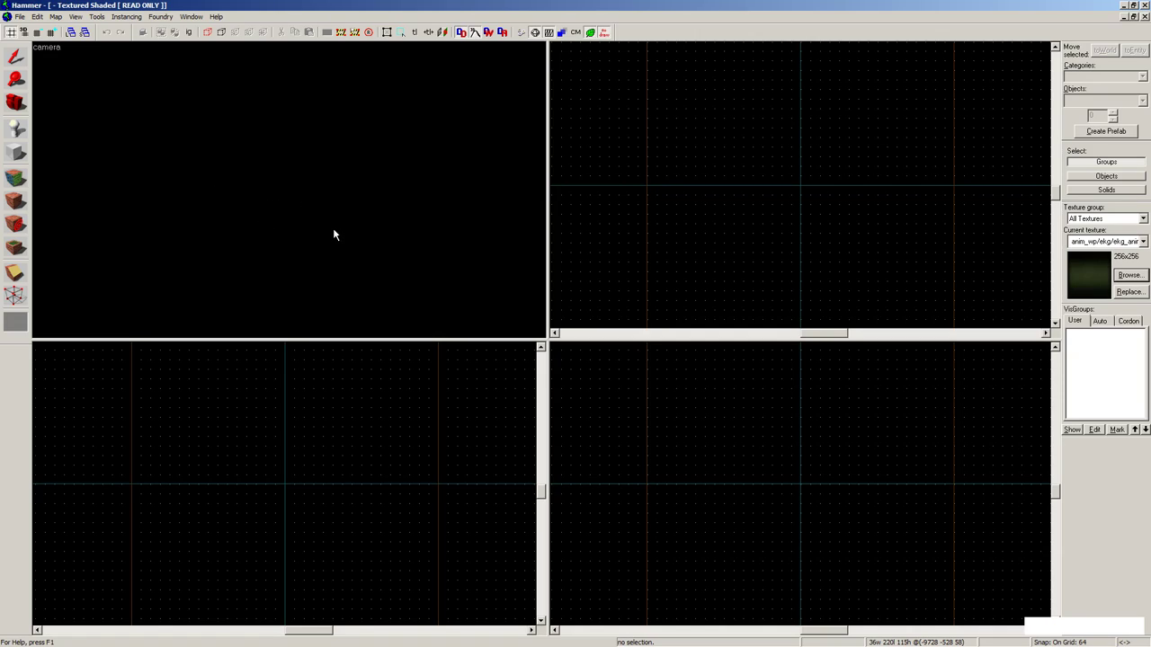
{"action": "left_click", "coordinate": [54, 50]}
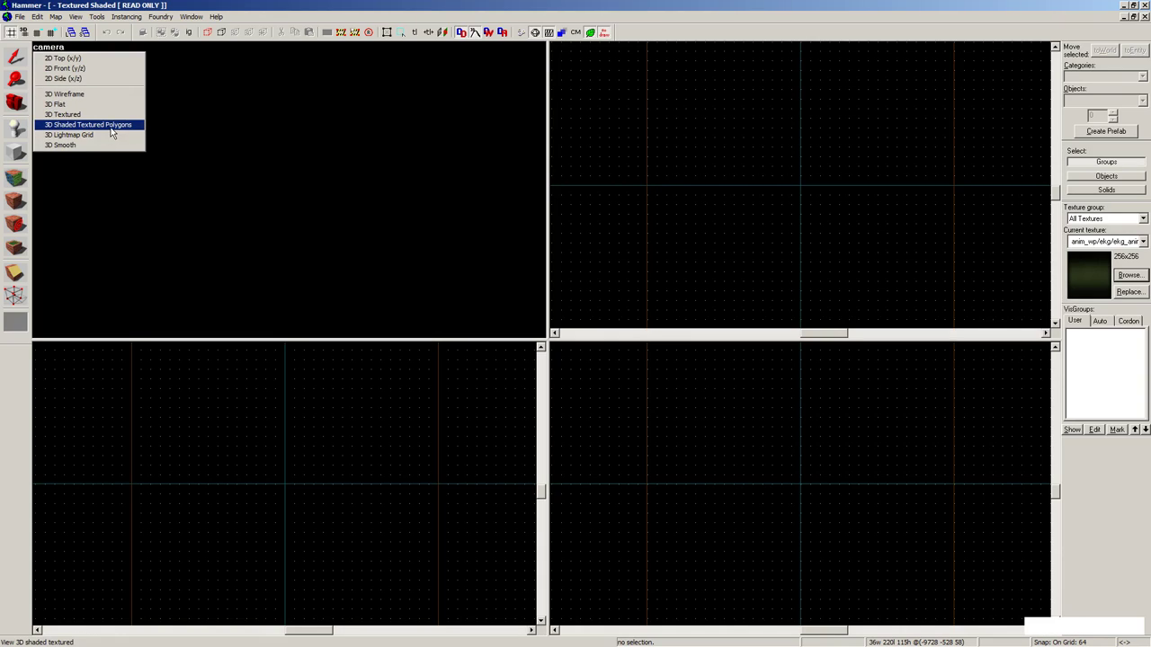
{"action": "left_click", "coordinate": [247, 161]}
{"action": "left_click", "coordinate": [230, 234]}
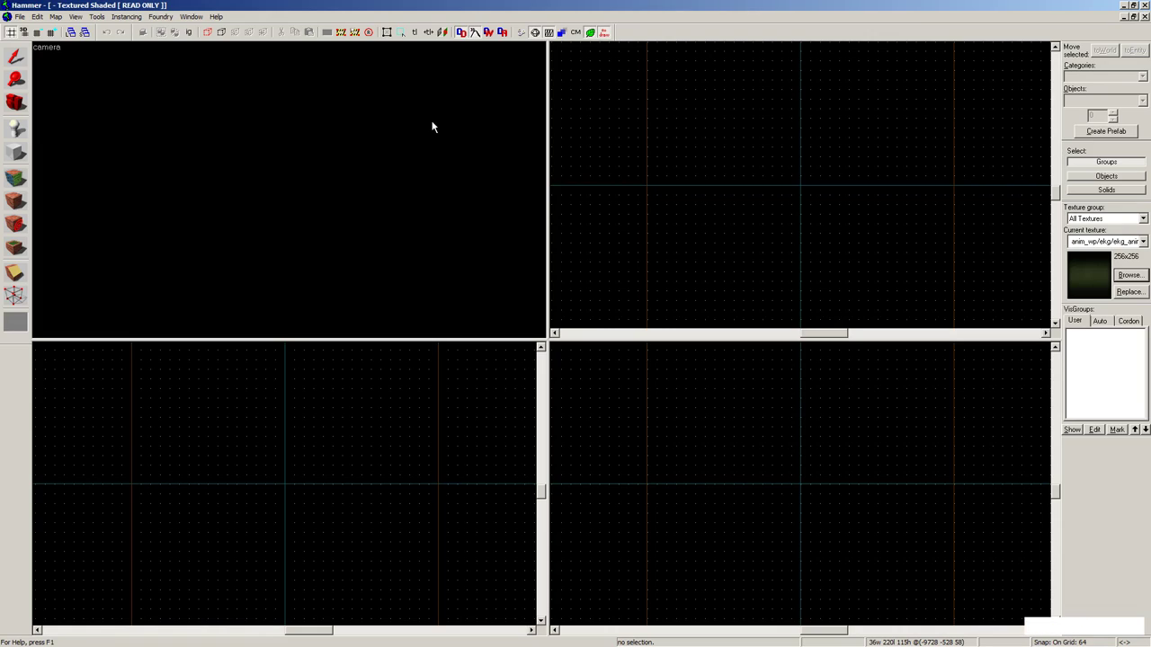
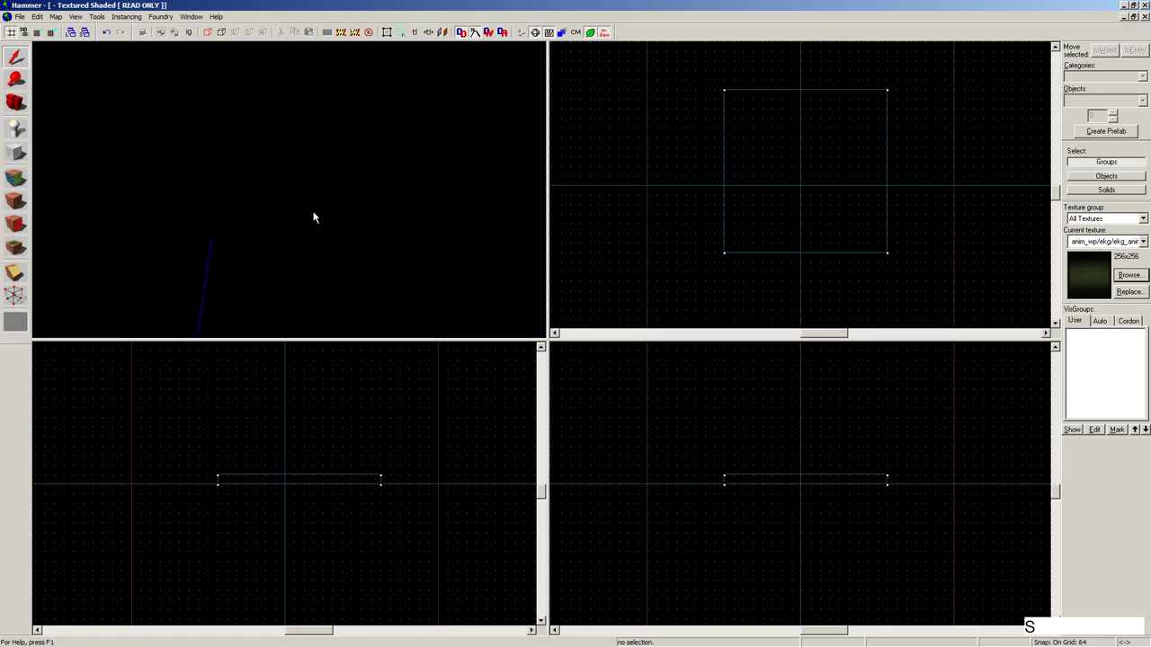
Fly the 3D camera back from the origin until the world axes come into view.
{"action": "key", "text": "Down"}
{"action": "key", "text": "w"}
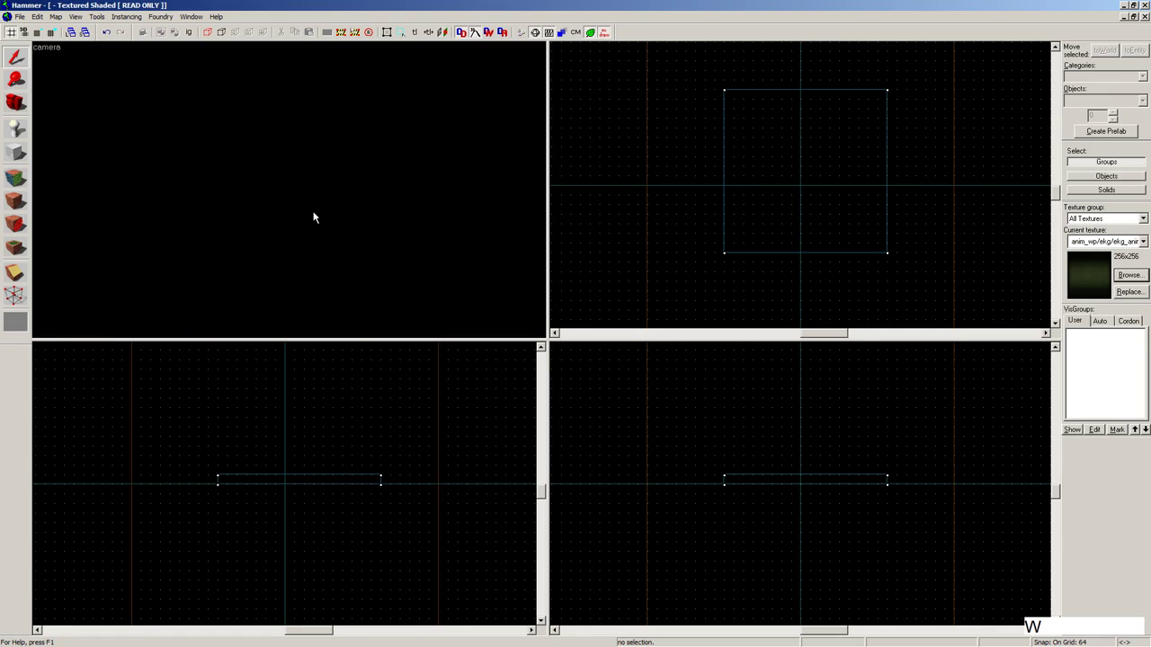
{"action": "key", "text": "Up"}
{"action": "key", "text": "Down"}
{"action": "key", "text": "Right"}
{"action": "key", "text": "Down"}
{"action": "key", "text": "Up"}
{"action": "key", "text": "Left"}
{"action": "key", "text": "Up"}
{"action": "key", "text": "Down"}
{"action": "key", "text": "Left"}
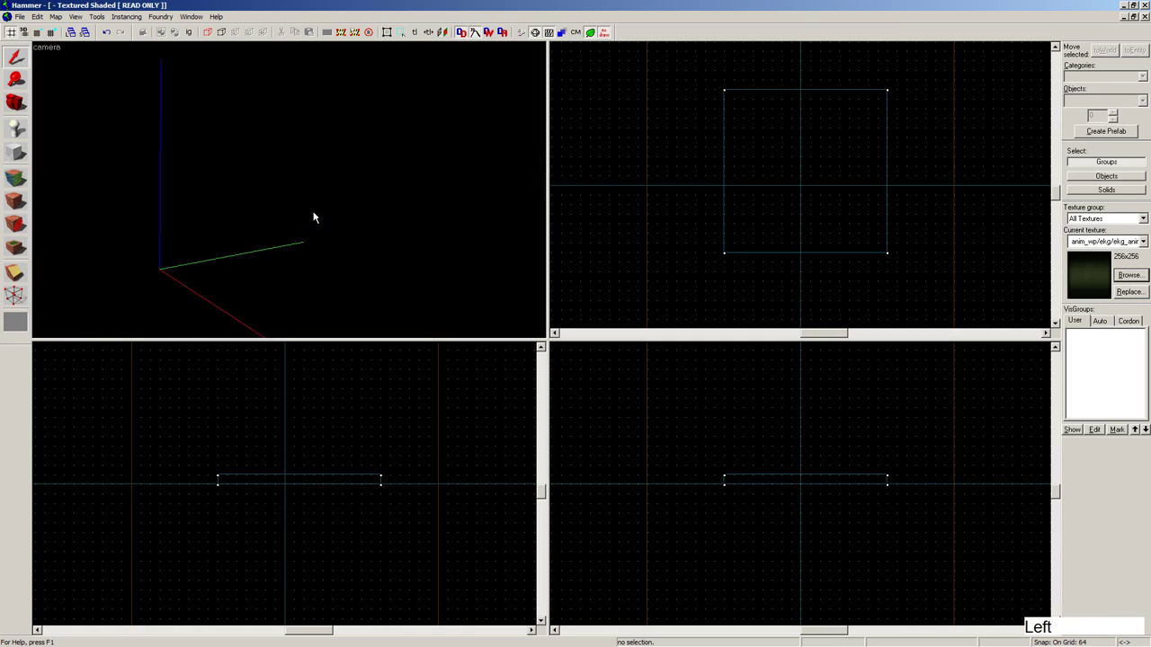
Fly the camera over the textured floor and select the 1088×1088×64 floor brush.
{"action": "key", "text": "Right"}
{"action": "key", "text": "Down"}
{"action": "key", "text": "Up"}
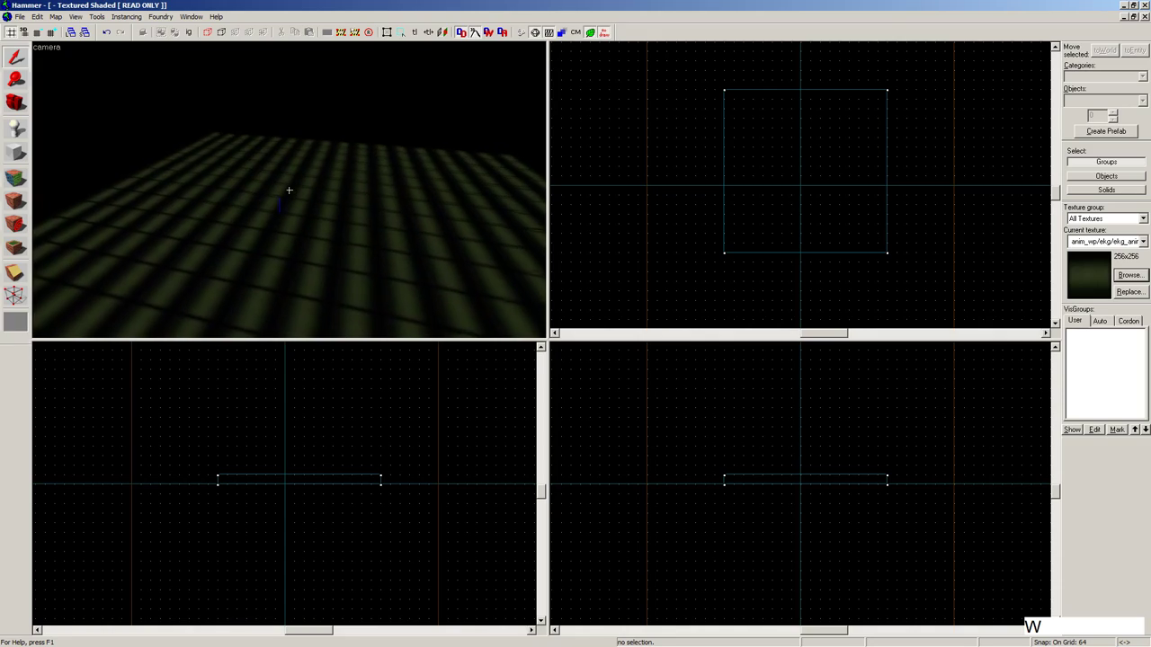
{"action": "key", "text": "w"}
{"action": "key", "text": "w"}
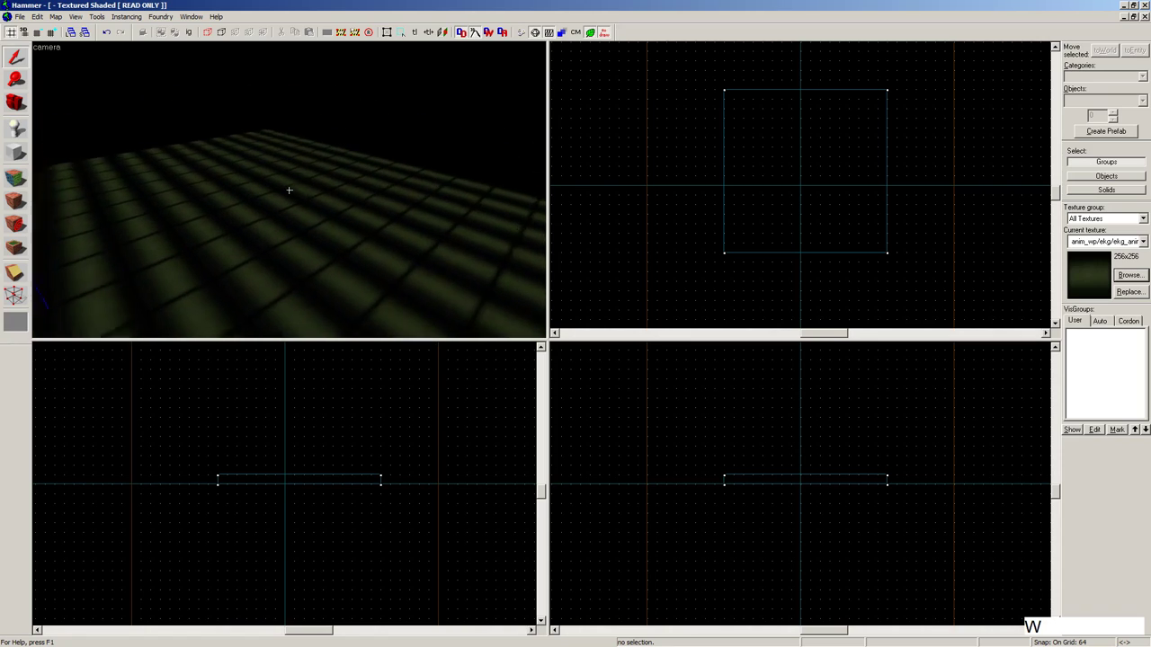
{"action": "key", "text": "z"}
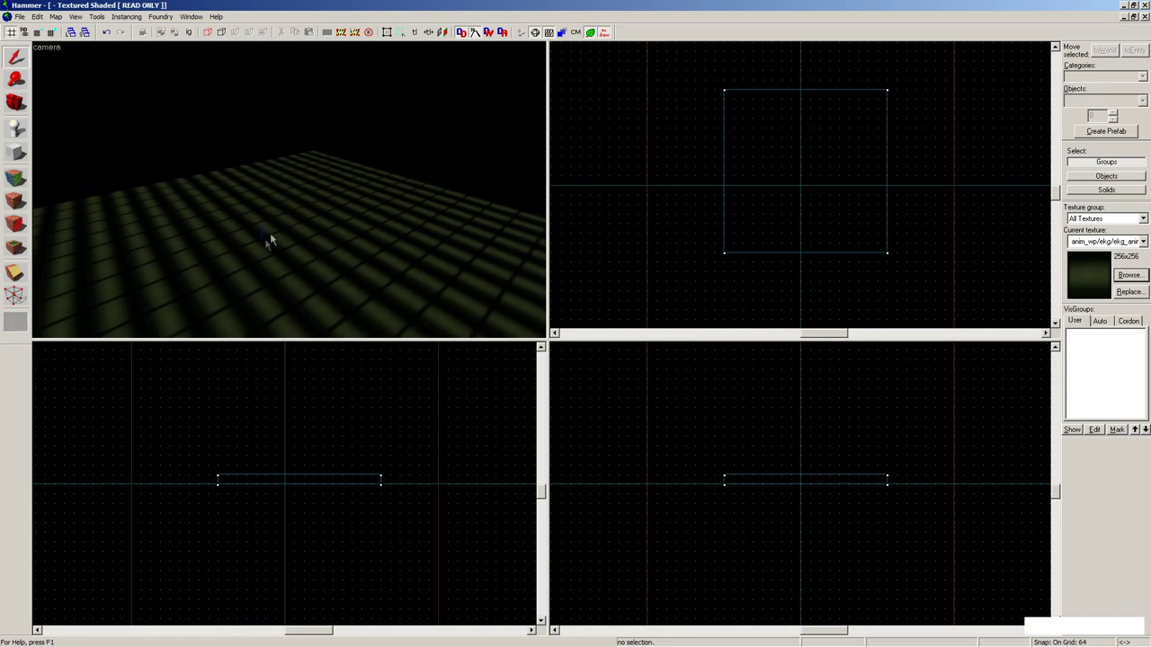
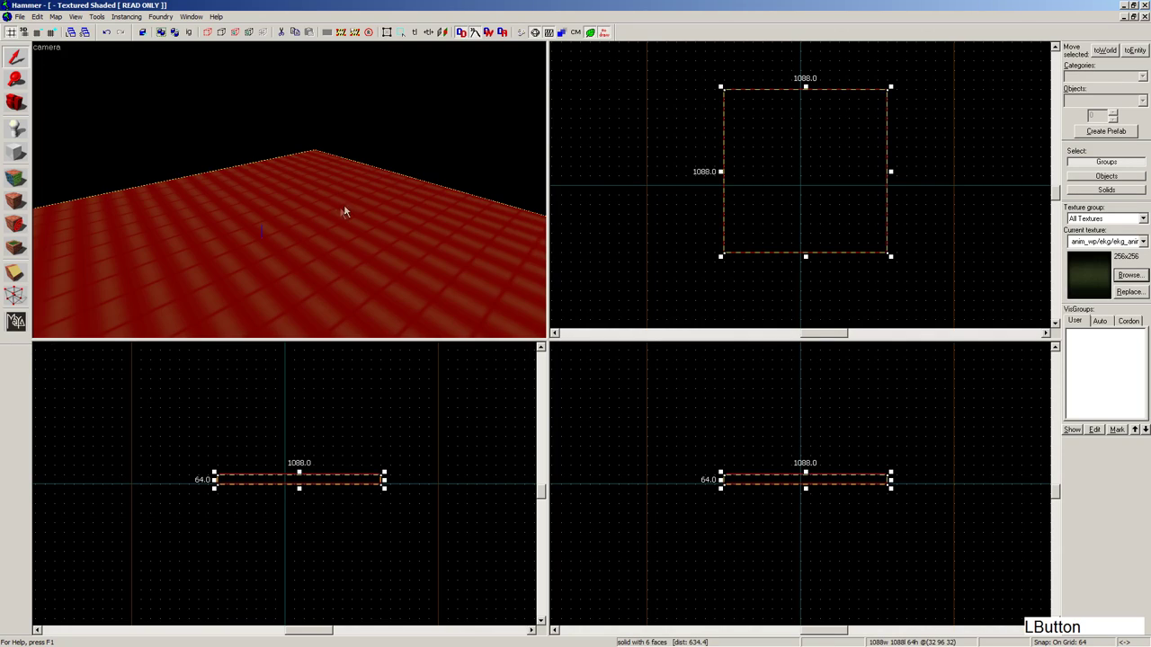
{"action": "left_click", "coordinate": [613, 195]}
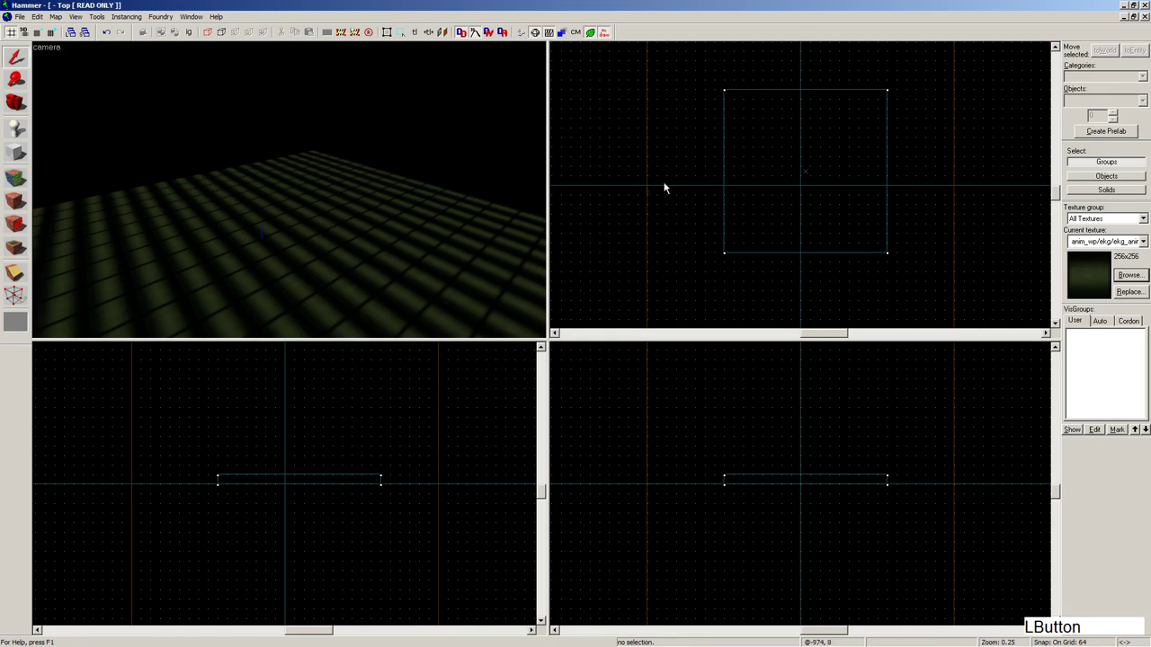